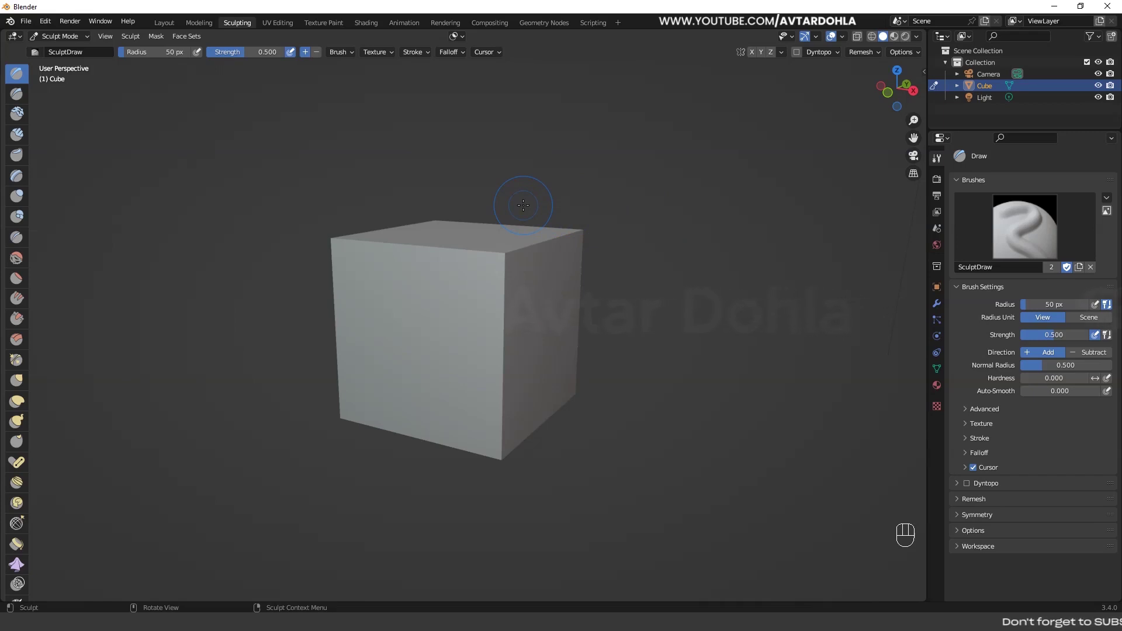
Step: Return to the Layout workspace with the cube in Object Mode
click(165, 31)
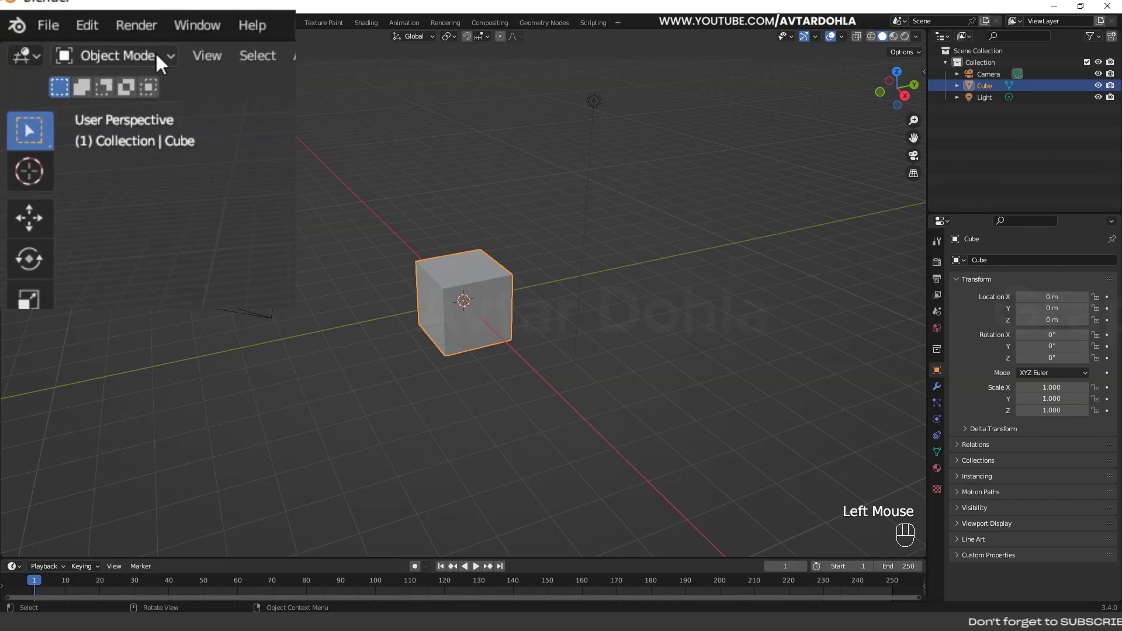
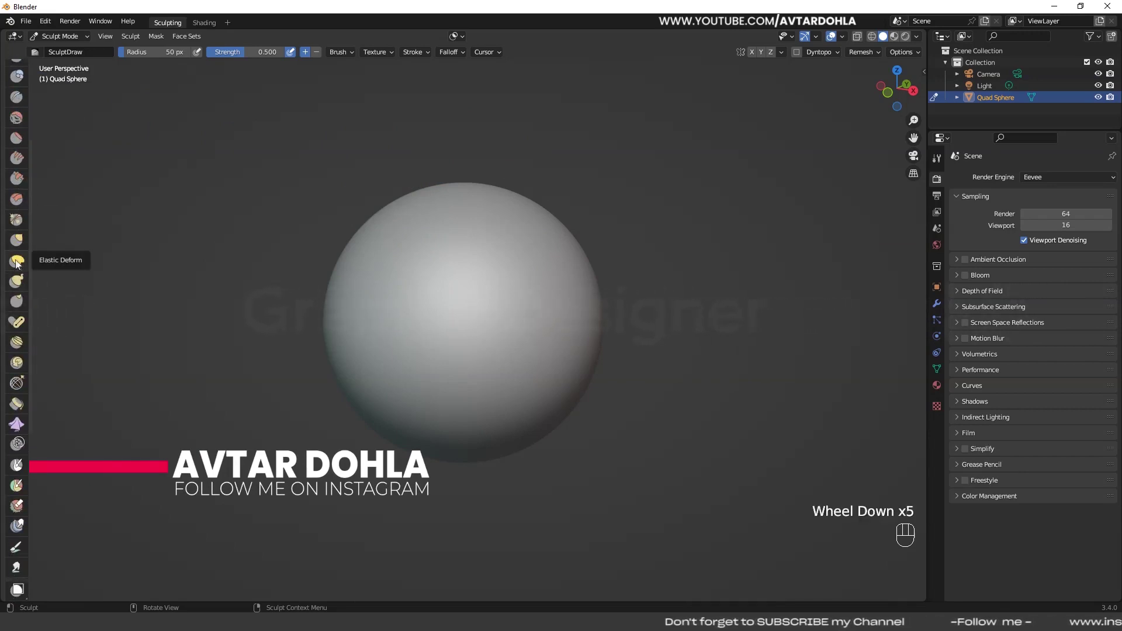
Step: Scroll through the sculpt brush toolbar to browse the brushes, leaving Draw active
scroll(down, 3)
scroll(down, 3)
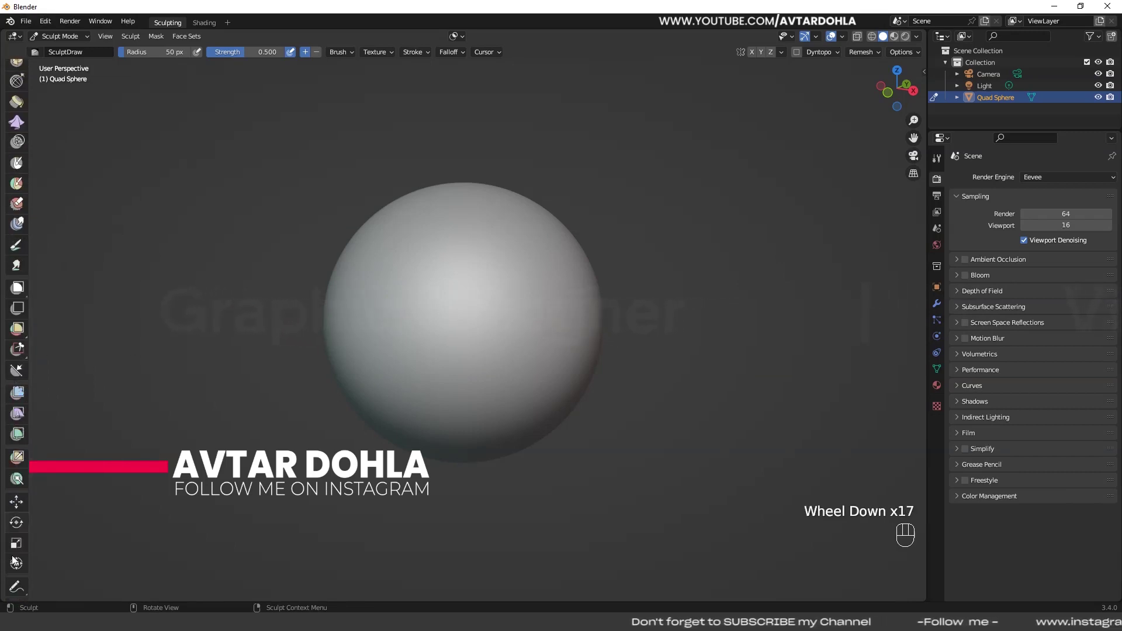
scroll(up, 3)
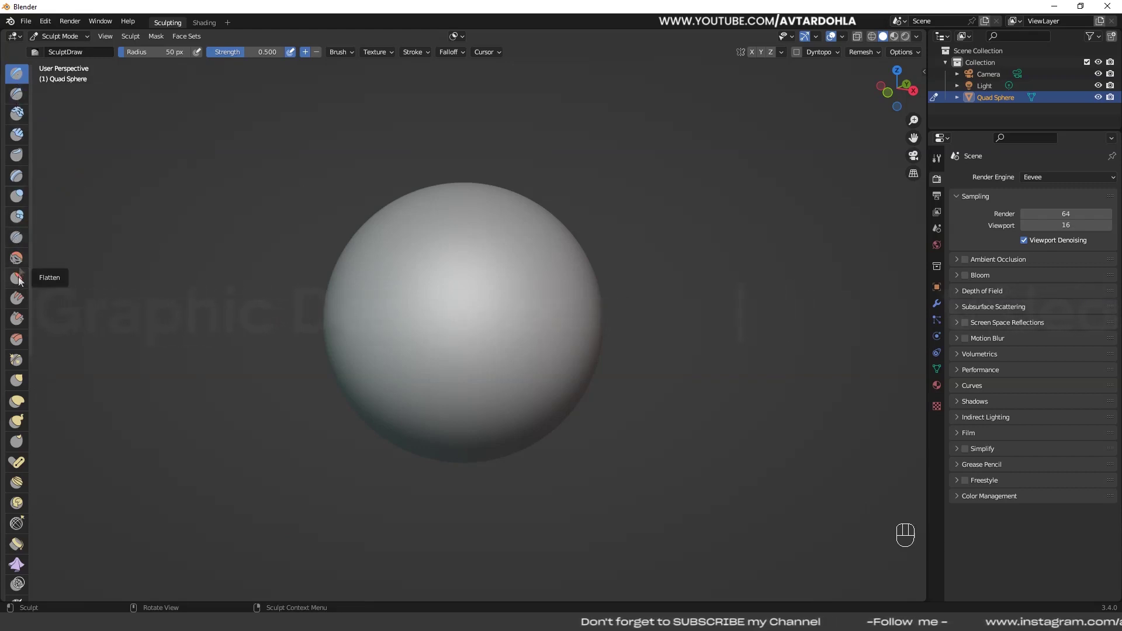
scroll(down, 3)
scroll(up, 3)
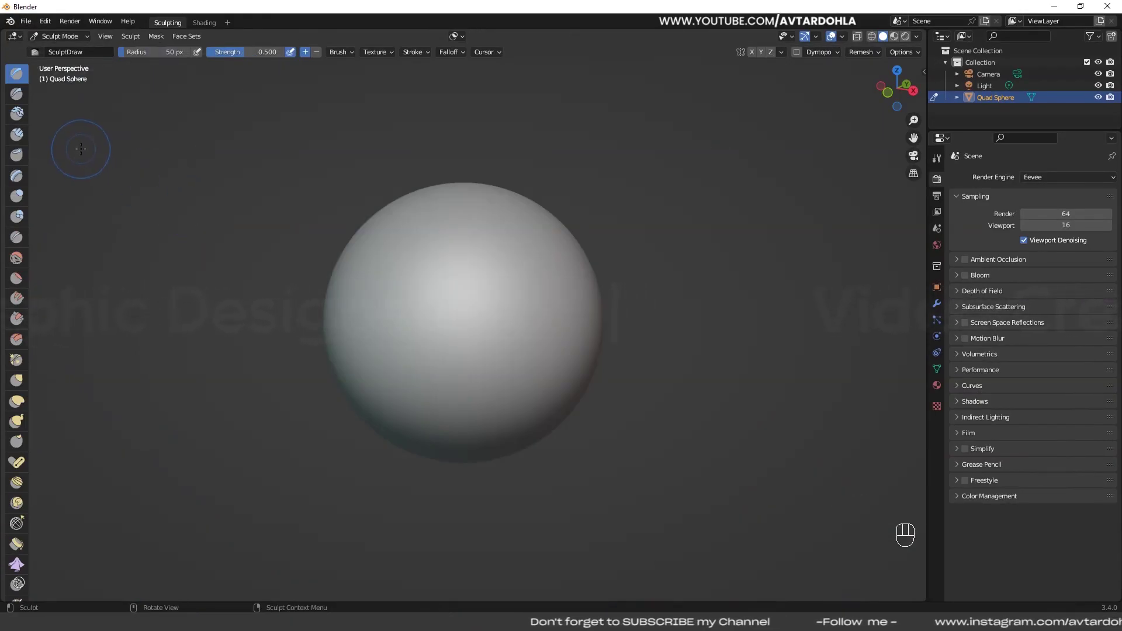
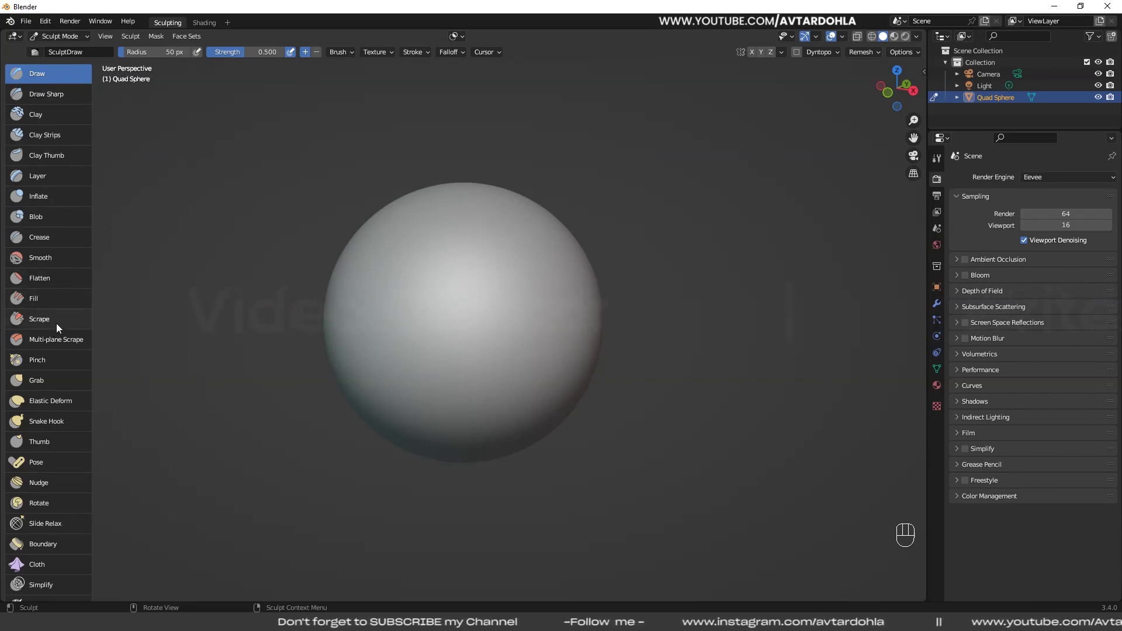
Step: Scroll the named brush list down to Clay Thumb and back up
scroll(down, 3)
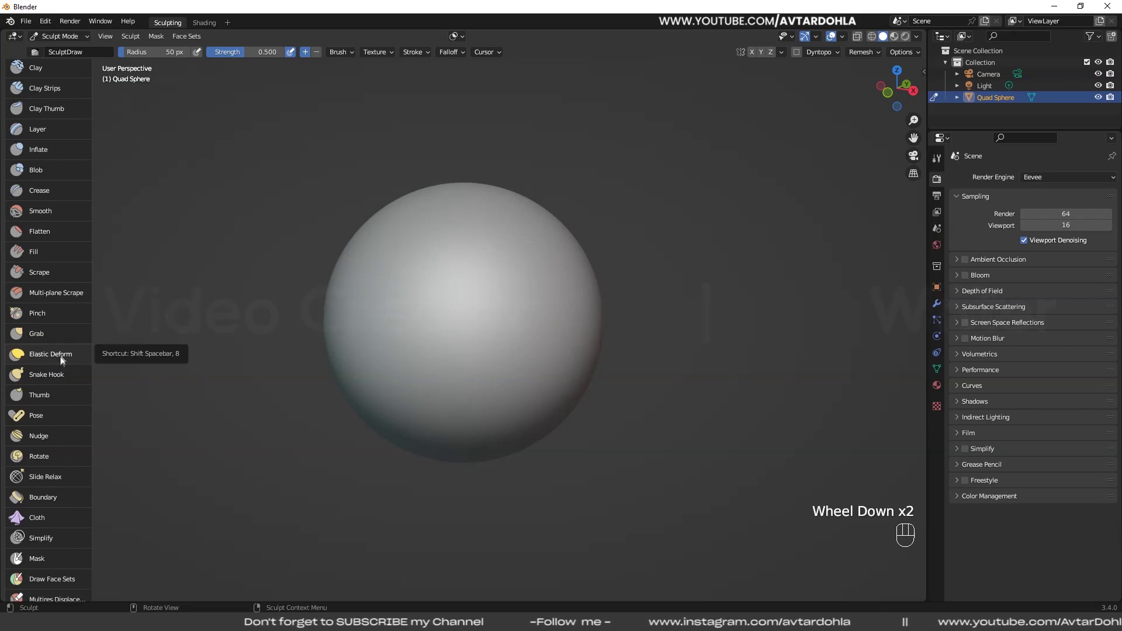
scroll(up, 3)
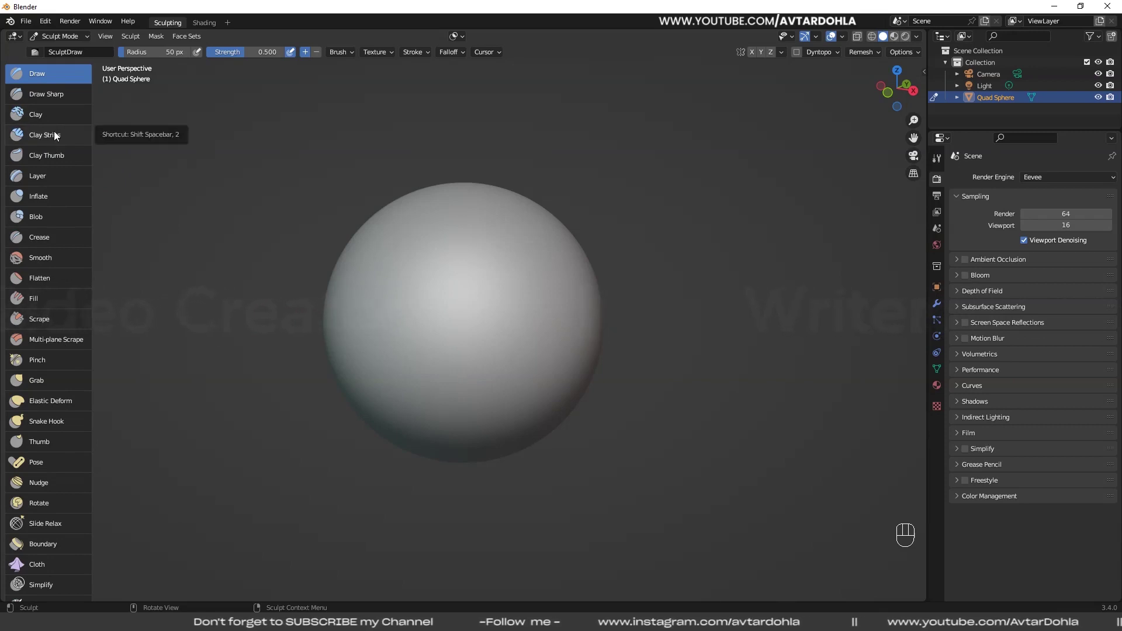
Step: Start assigning a shortcut to Clay Thumb, make Clay active and show its brush settings
drag(45, 159, 56, 175)
click(57, 176)
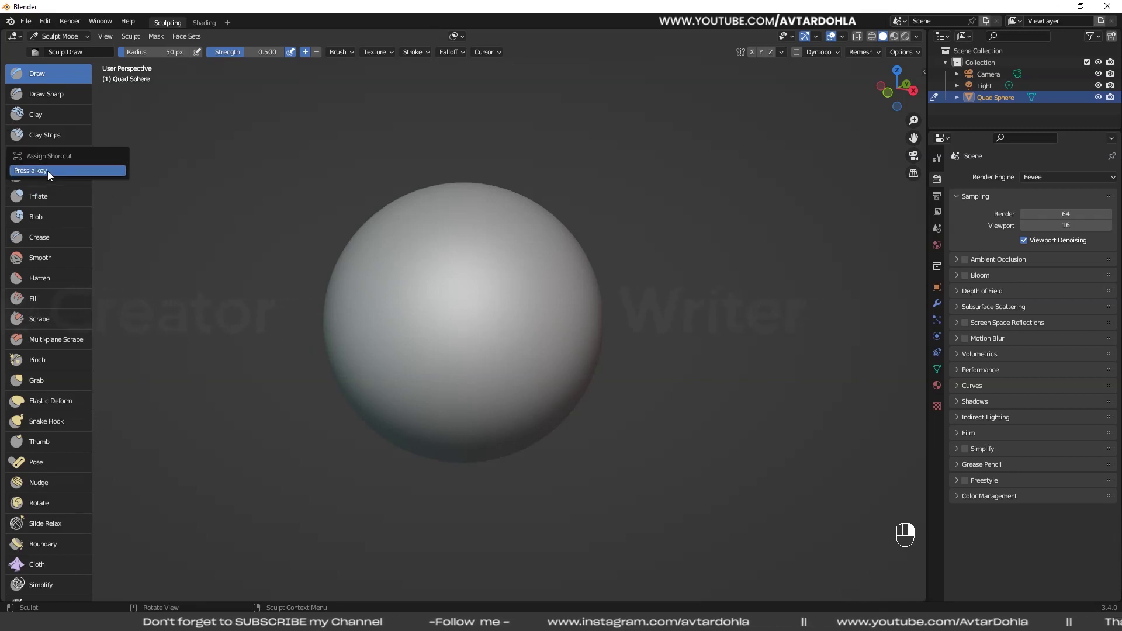
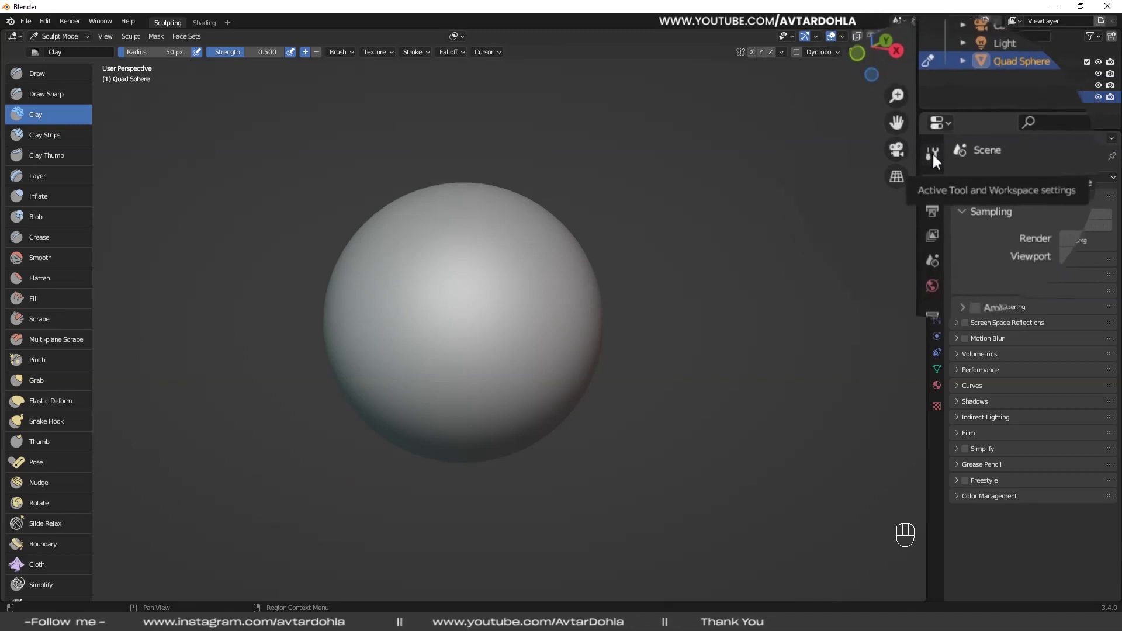
click(941, 163)
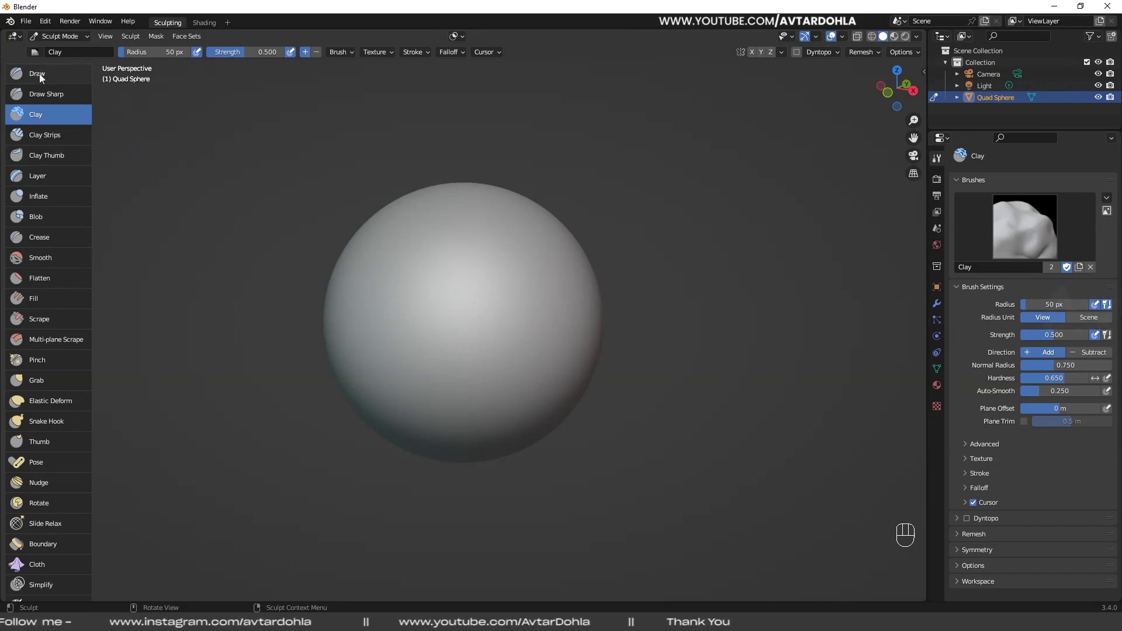
Step: Make Draw the active brush again from the toolbar
click(45, 79)
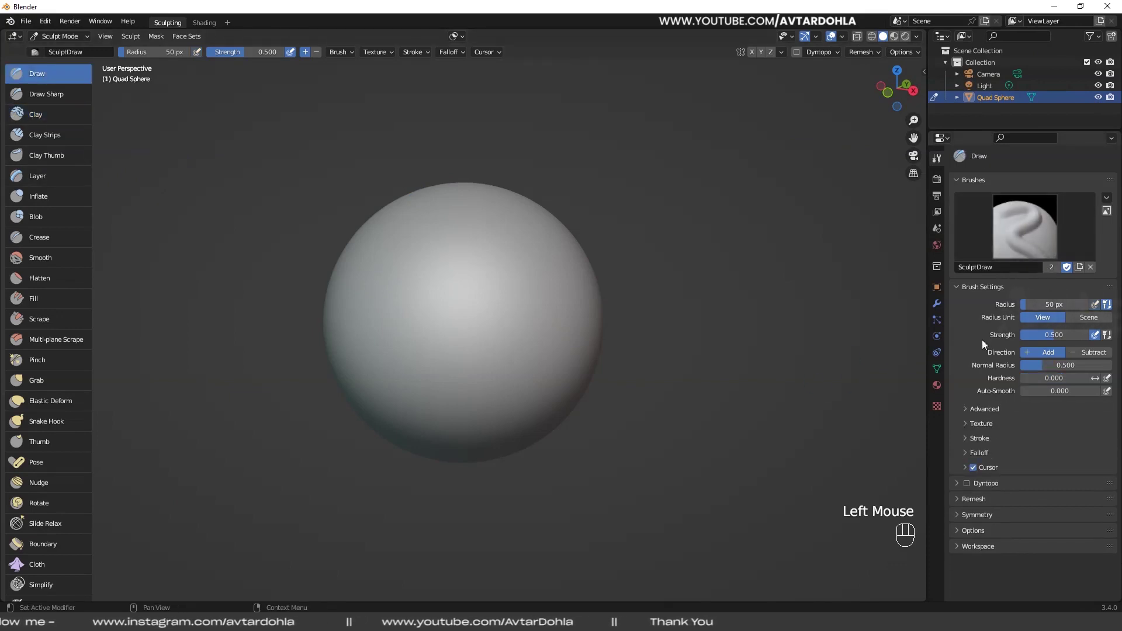
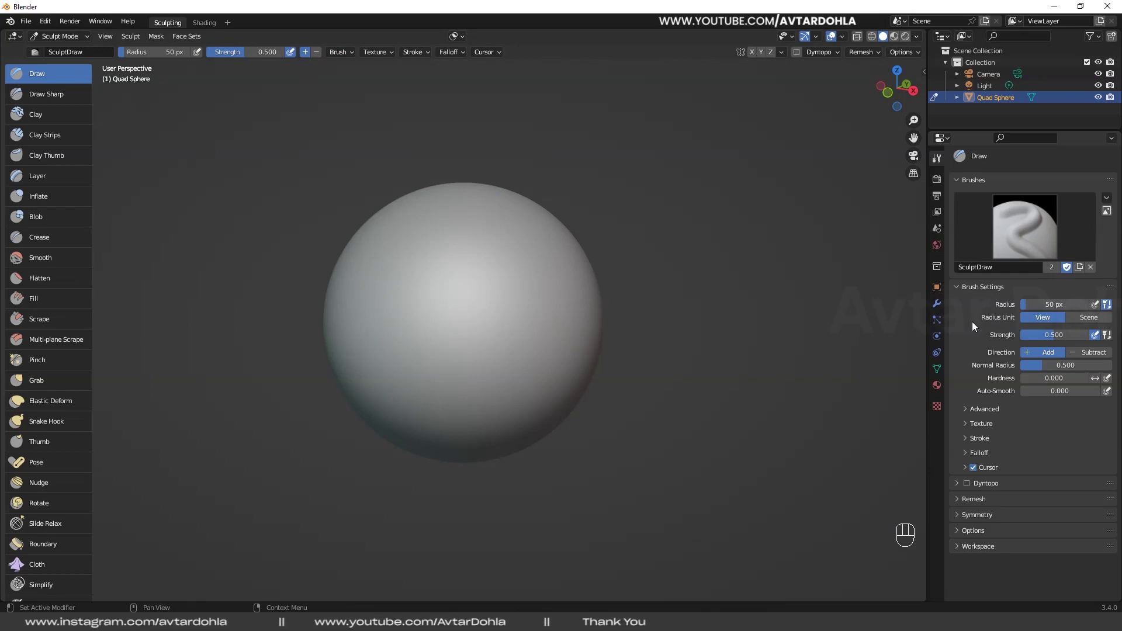
Step: Show the viewport sidebar (N) and switch it to the Tool settings for the Draw brush
key(n)
click(925, 104)
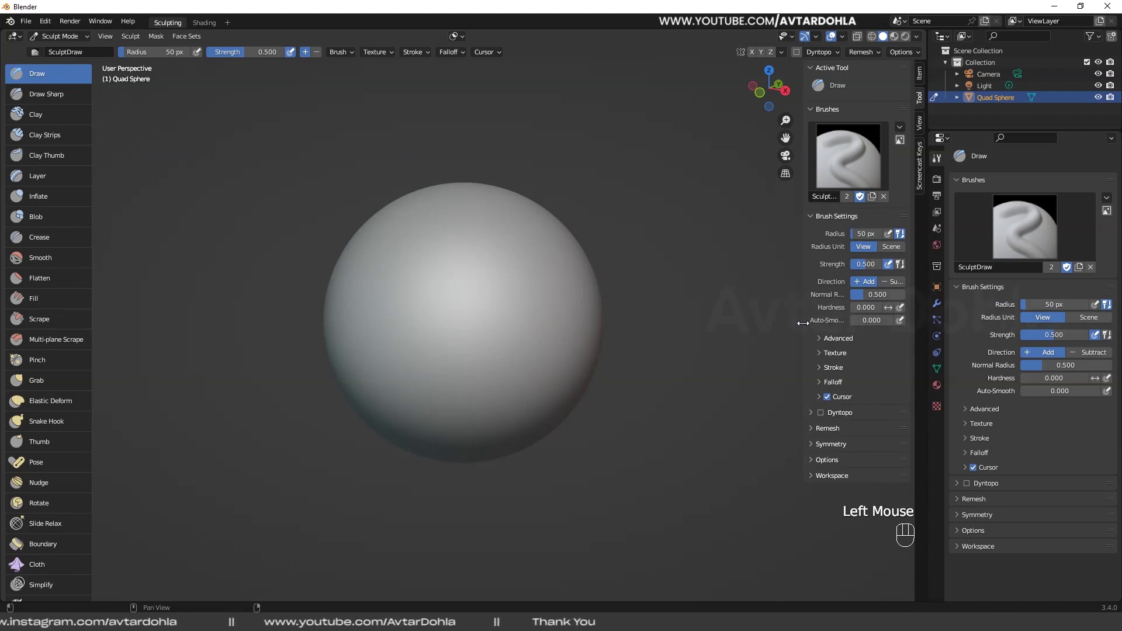
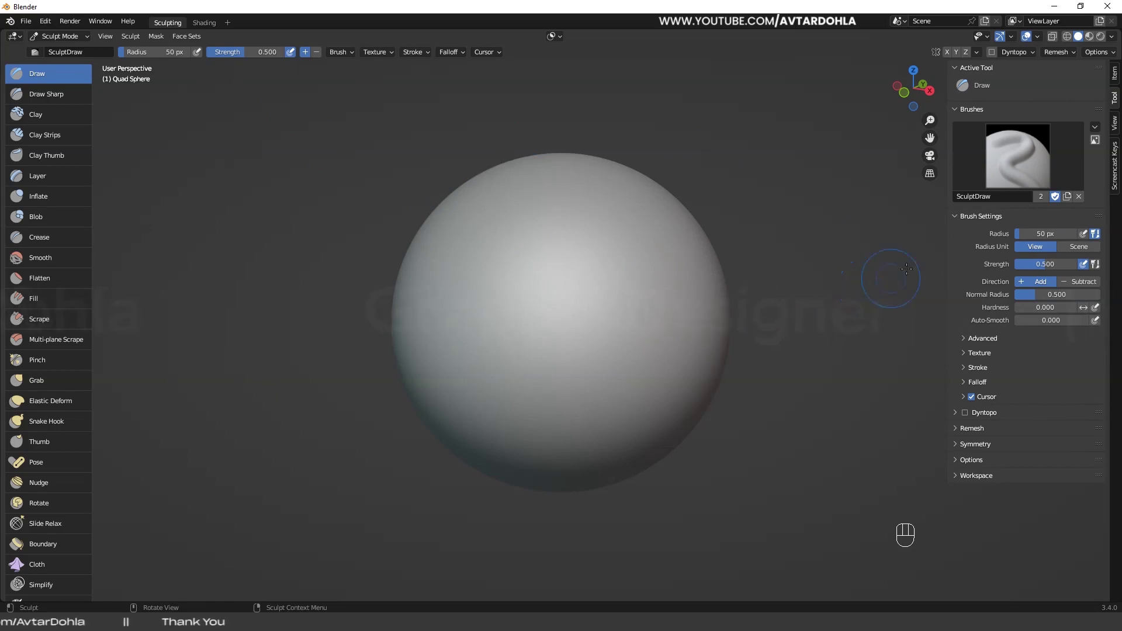
Step: Toggle the viewport sidebar with N before sculpting the Draw stroke
key(n)
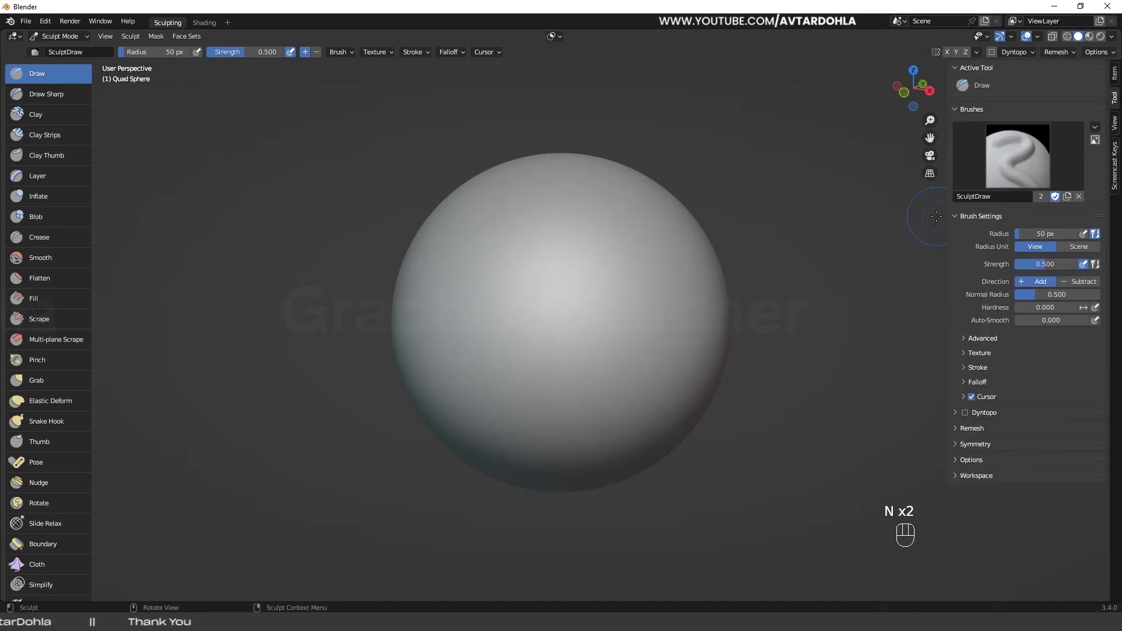
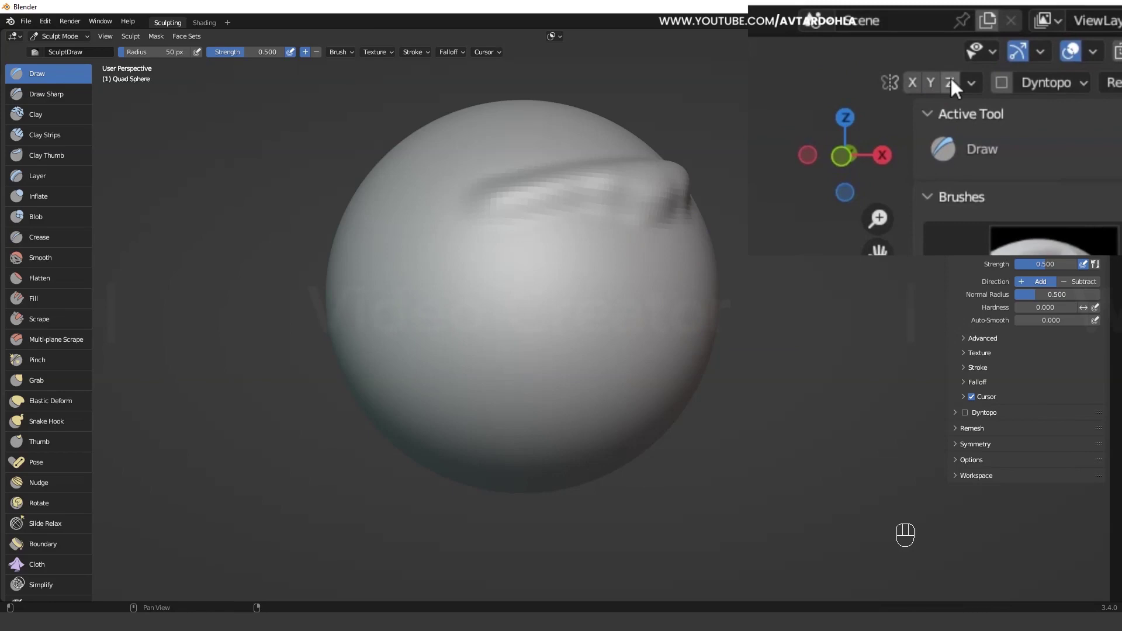
Step: Hide the viewport sidebar, leaving only the sculpted sphere in view
key(n)
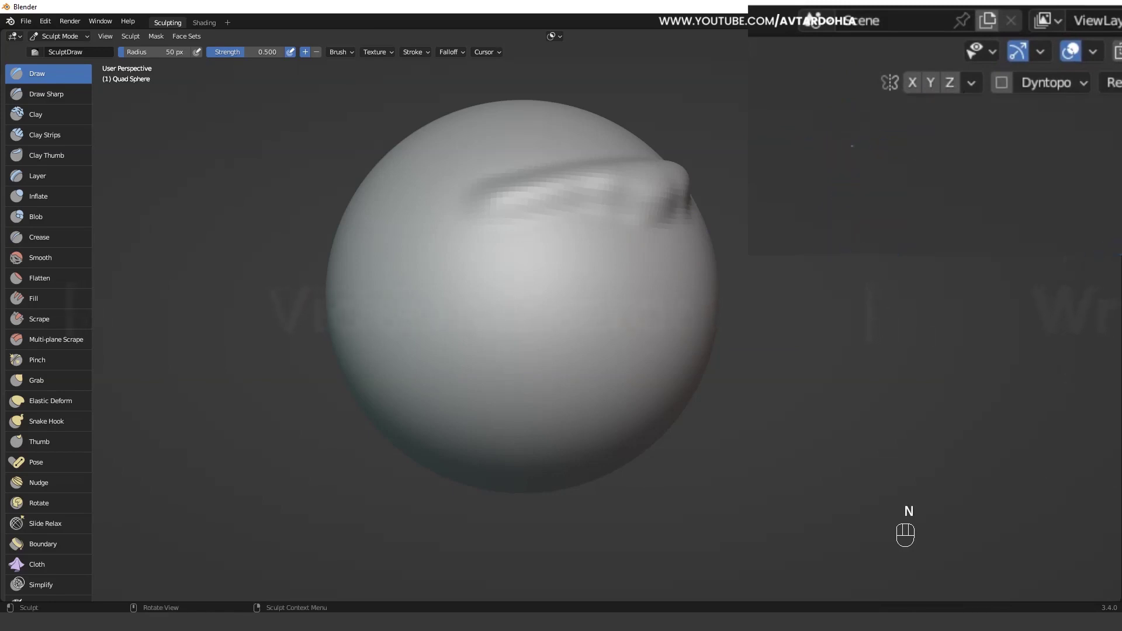
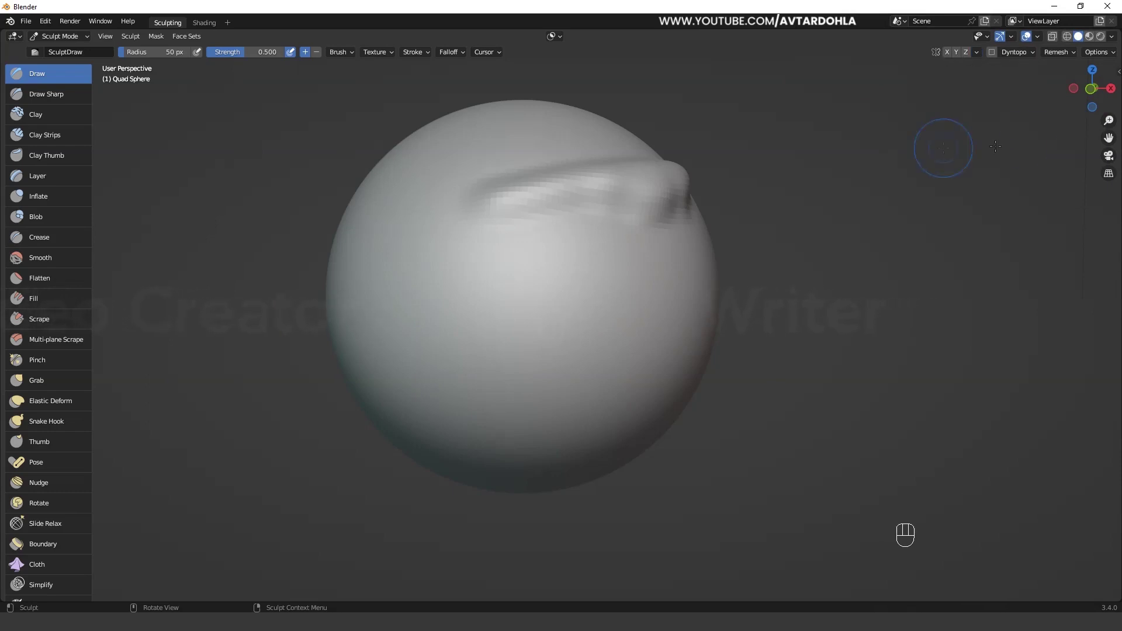
Step: Try the header's viewport shading buttons to show the sphere with a red shaded surface
click(1038, 56)
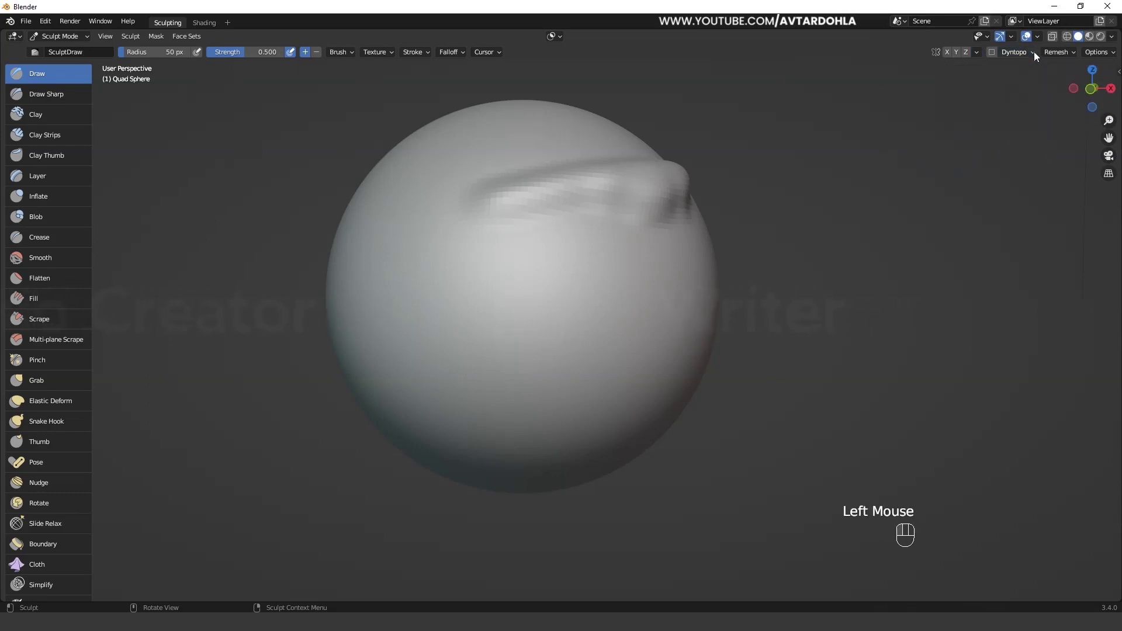
click(1076, 54)
click(1114, 57)
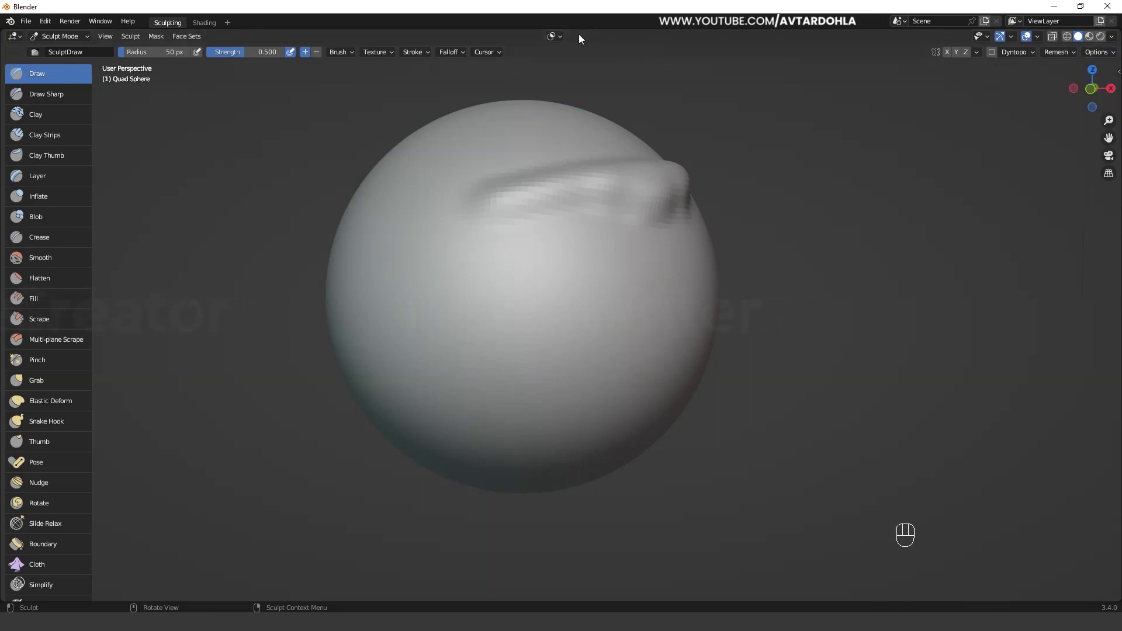
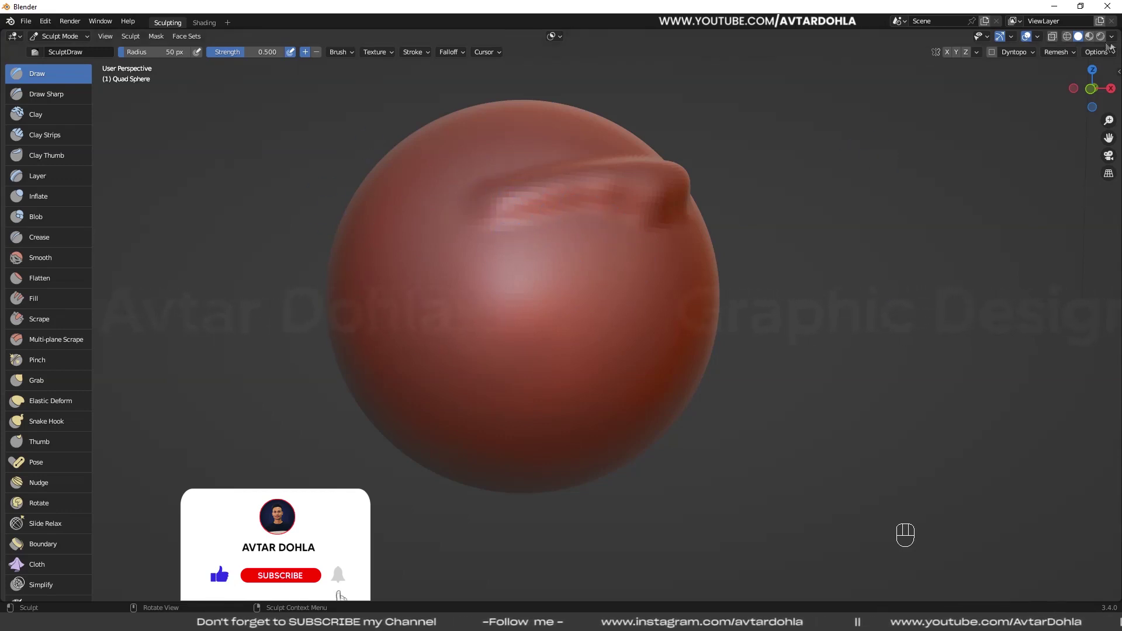
Step: Switch back to Solid viewport shading so the sphere shows plain grey
drag(1114, 45, 838, 167)
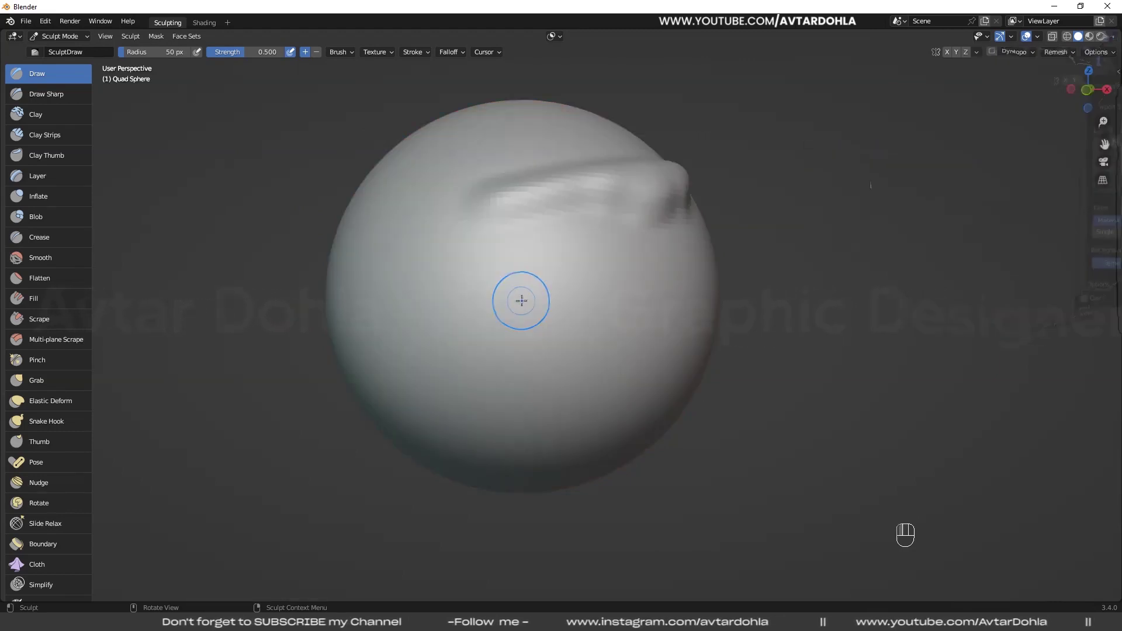